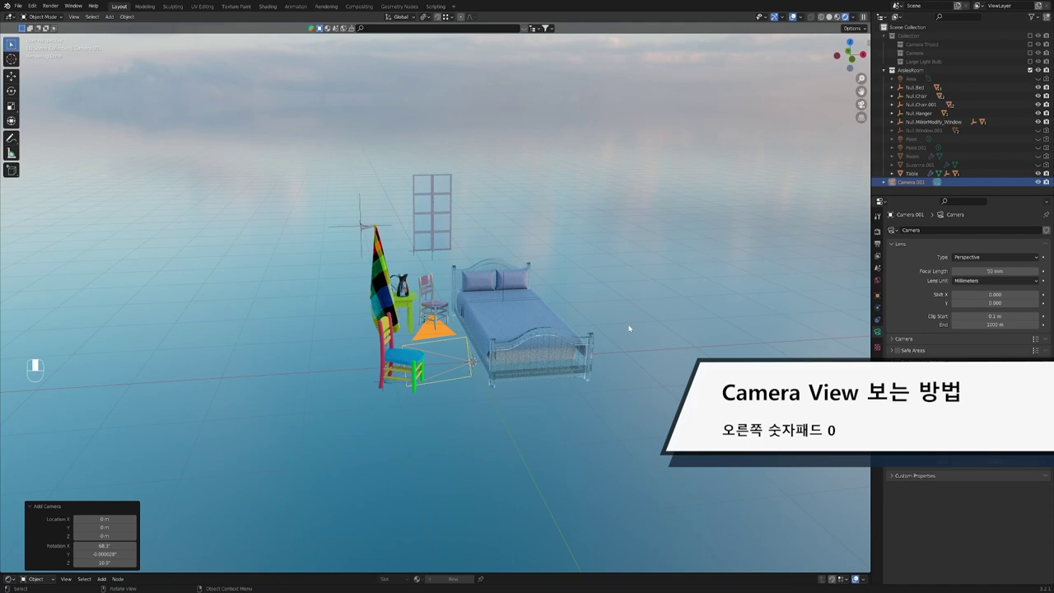
Step: Switch the viewport to look through Camera.001 with Numpad 0
key("KP_0")
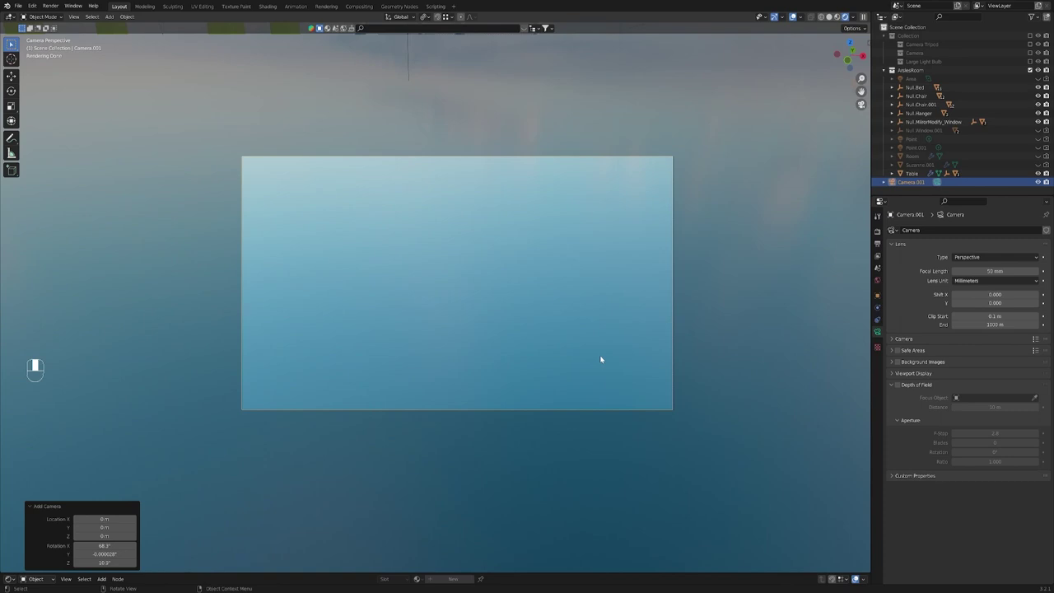
key("KP_0")
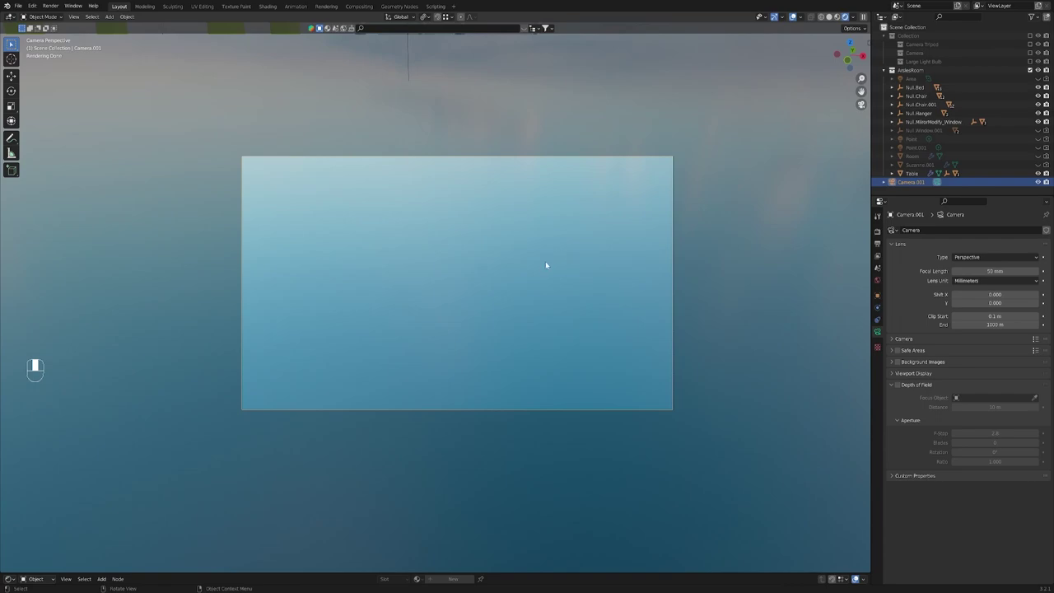
Step: Orbit and zoom out of the camera view to see the bedroom furniture with the camera among it
scroll("down", 3)
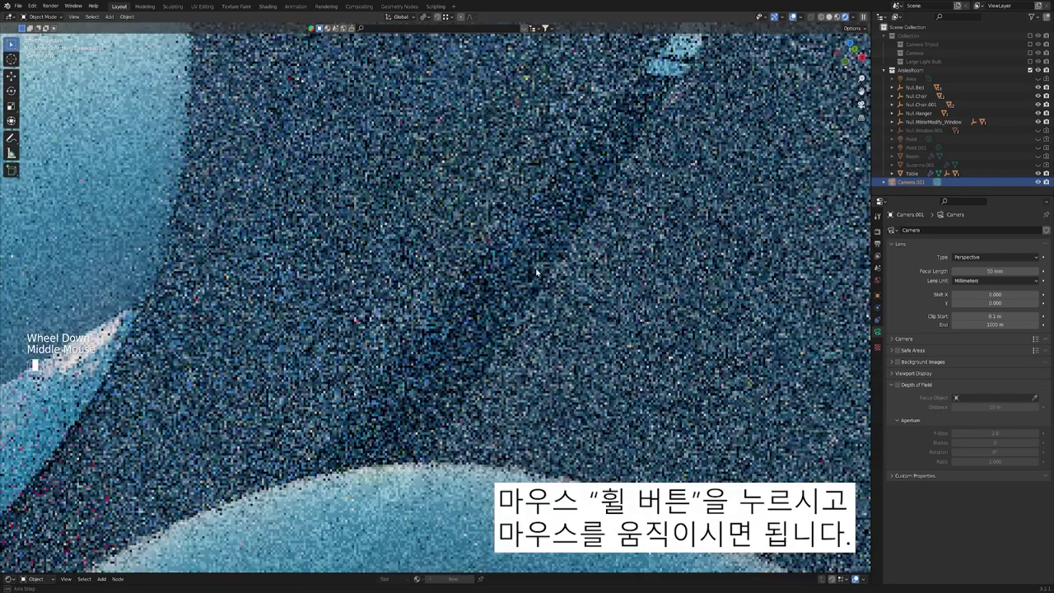
scroll("down", 3)
left_click_drag(530, 291, 501, 287)
middle_click(501, 287)
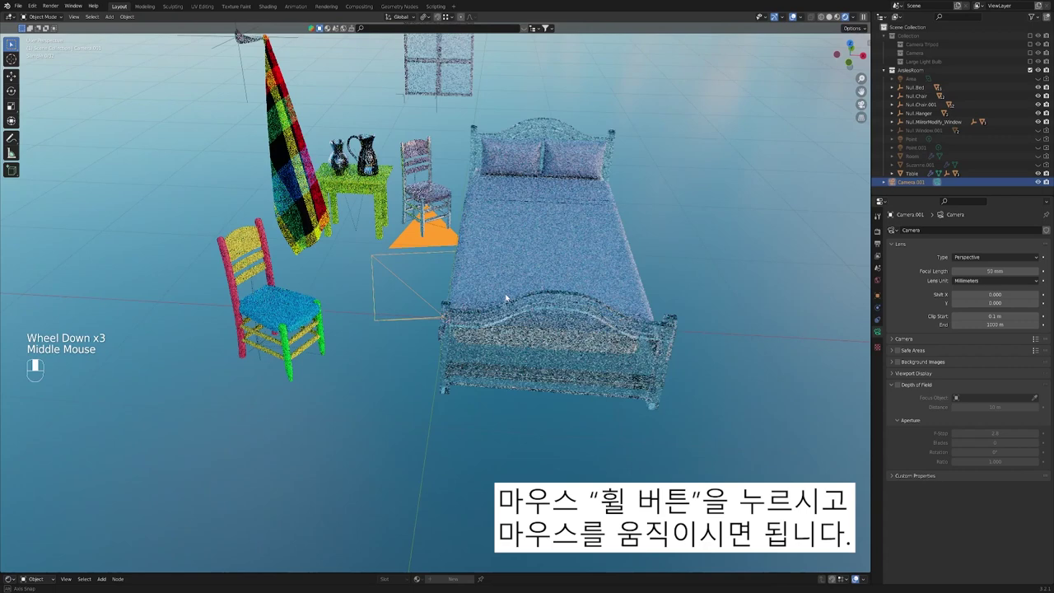
scroll("down", 3)
left_click(597, 391)
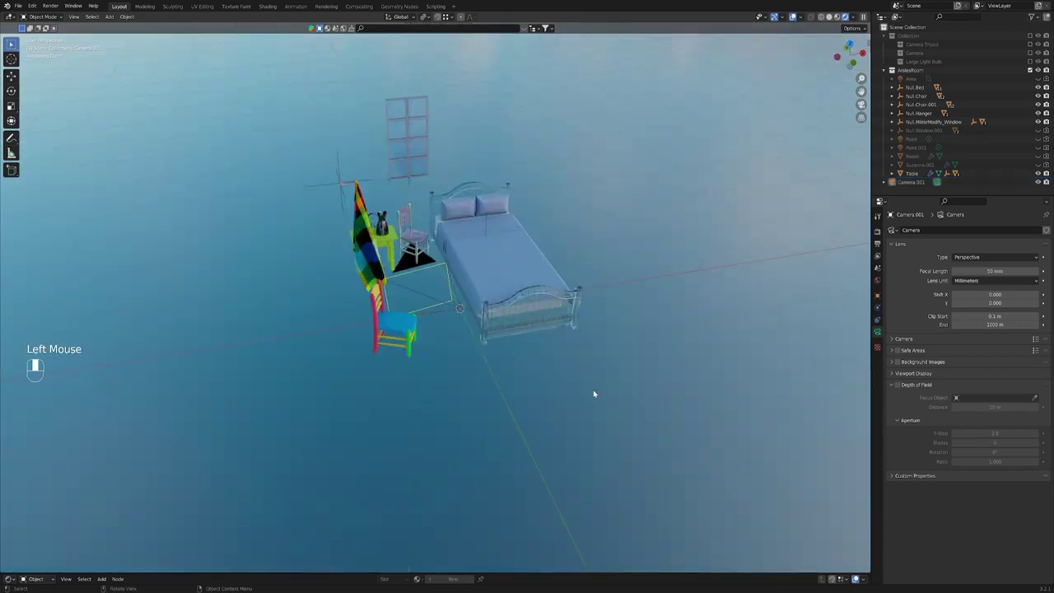
Step: Add Camera.002 from the Add menu, move it above the bed and look through it
key("shift+a")
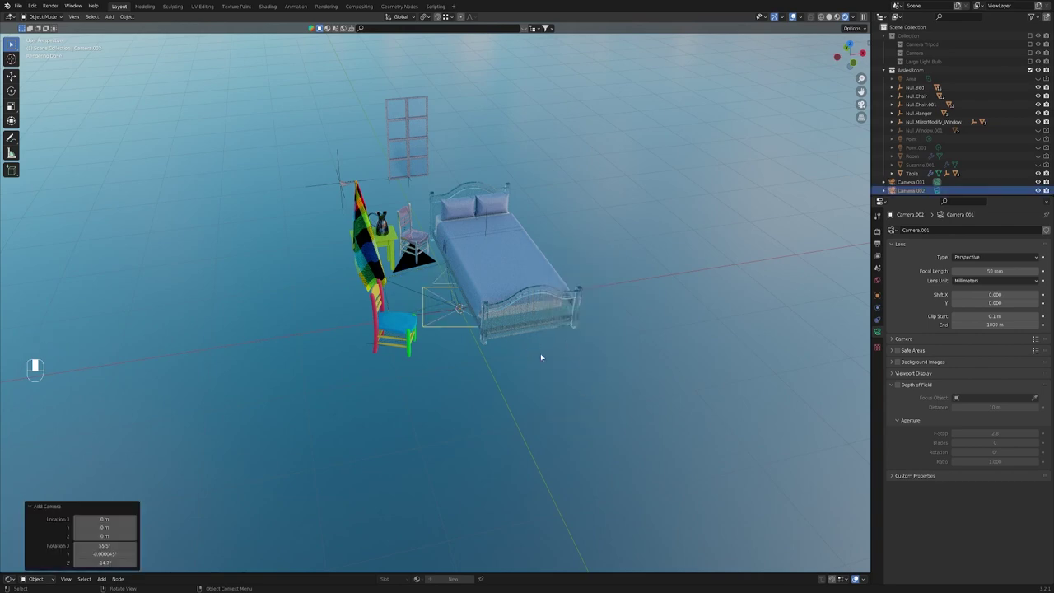
key("g")
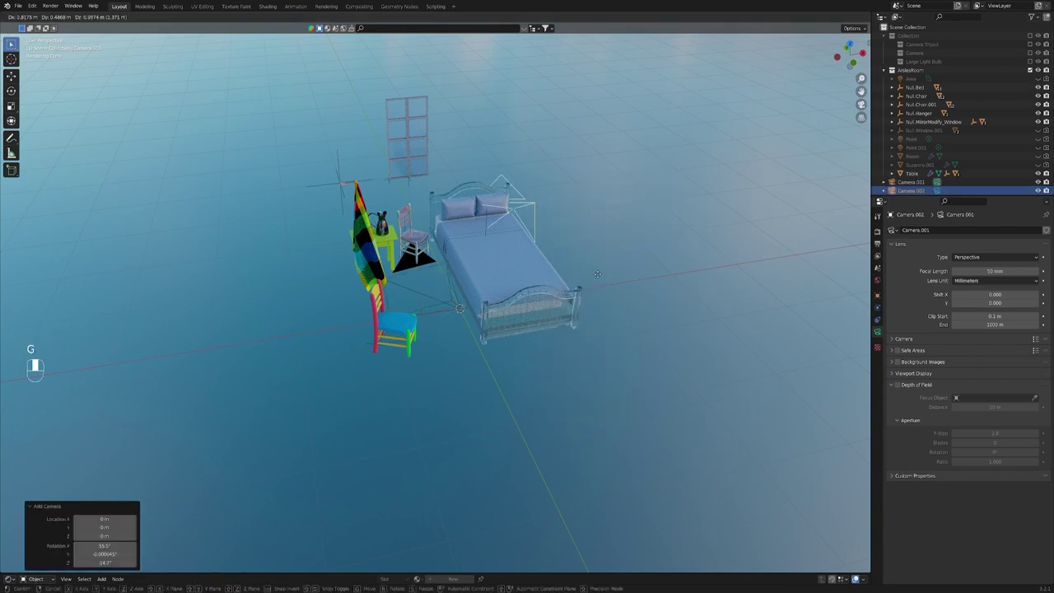
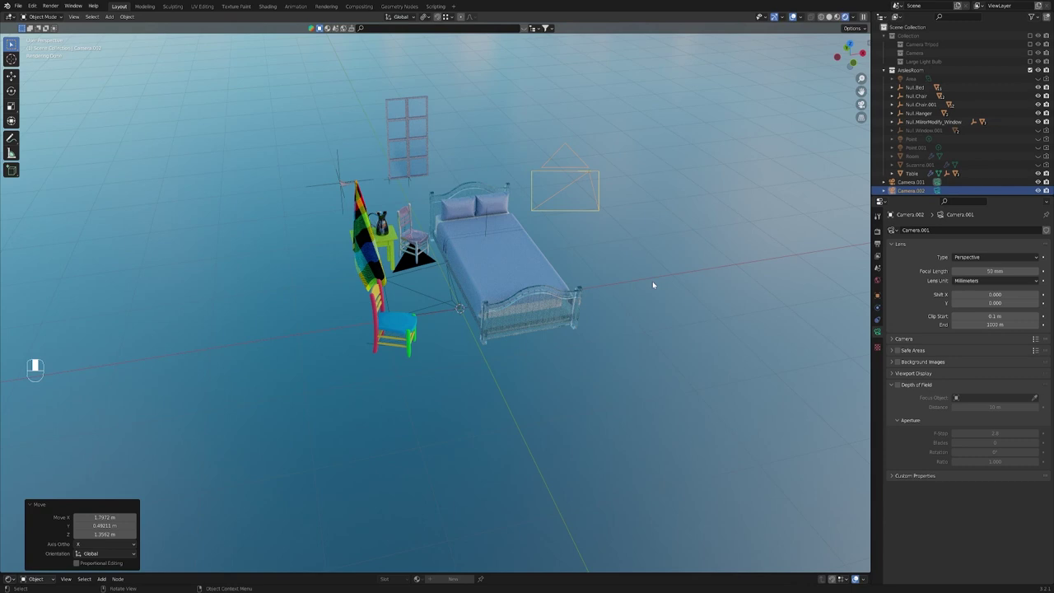
key("KP_0")
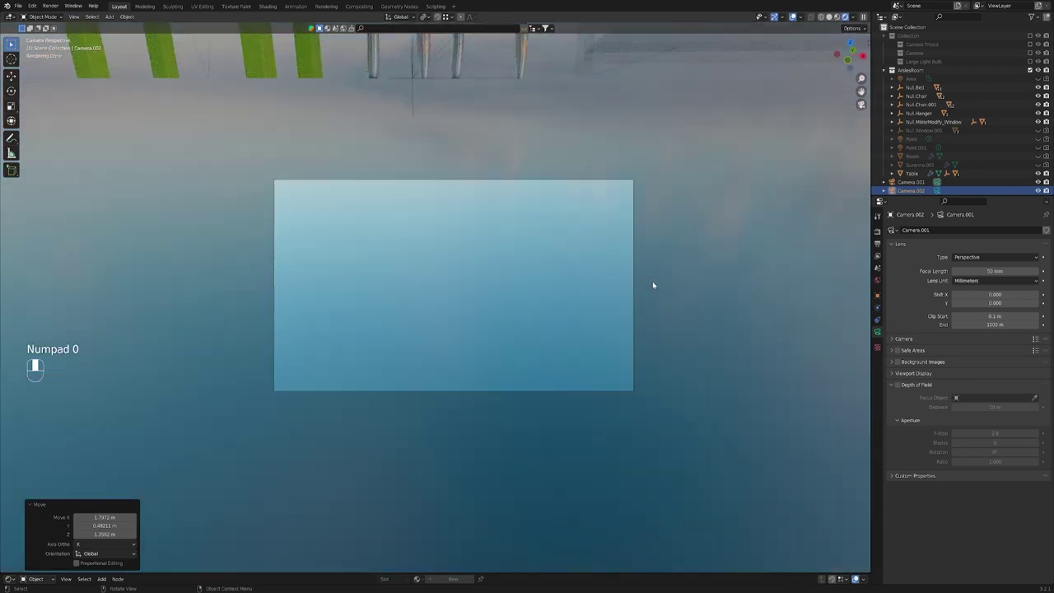
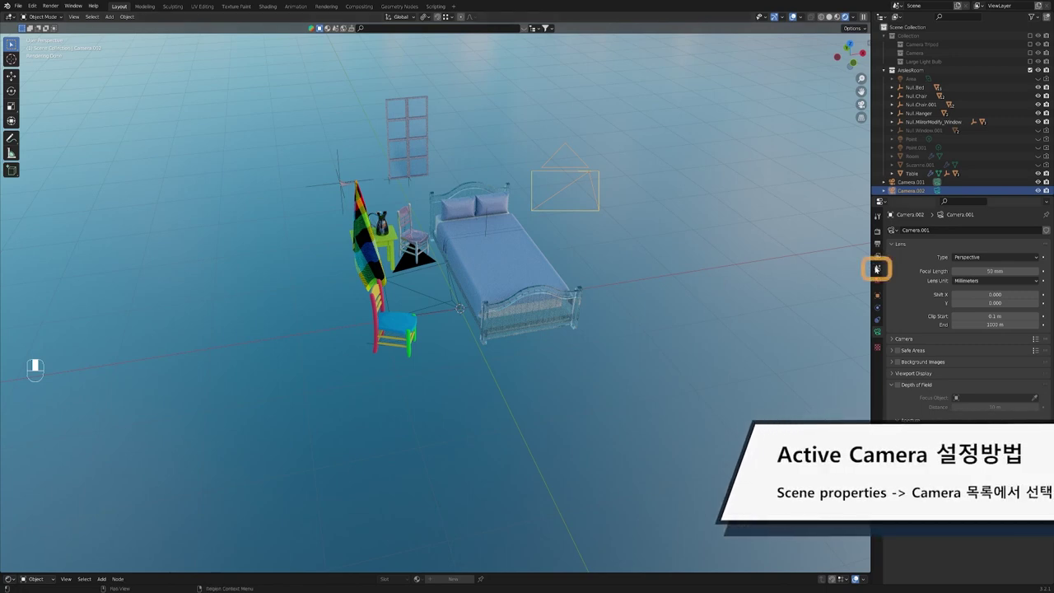
Step: In Scene Properties set the Camera field to Camera.002 and look through it
left_click(882, 269)
left_click_drag(881, 269, 966, 241)
left_click_drag(966, 241, 711, 309)
left_click_drag(711, 310, 597, 190)
left_click(598, 190)
left_click_drag(597, 190, 614, 182)
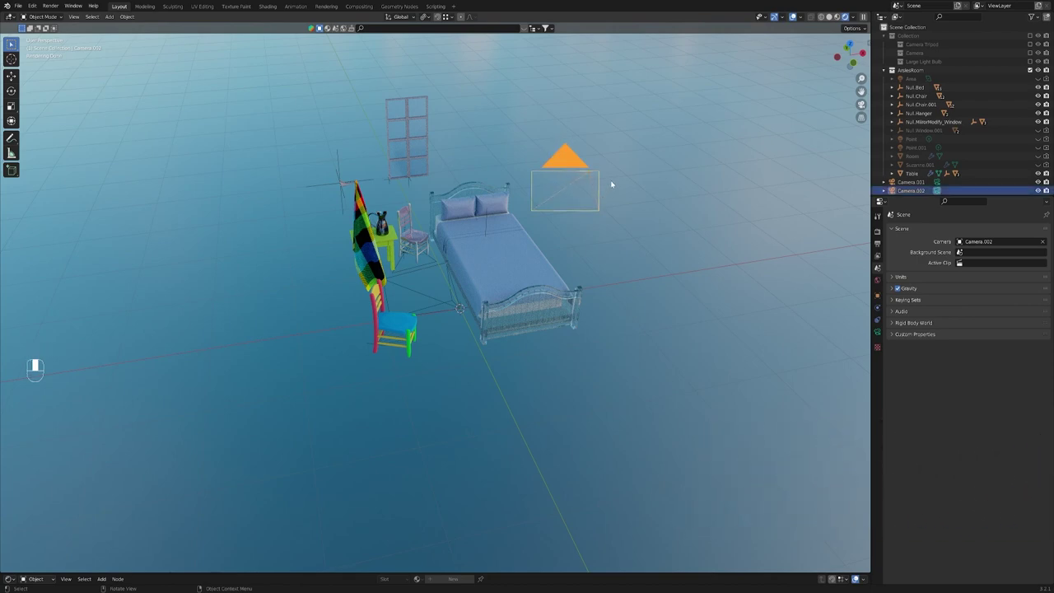
key("KP_0")
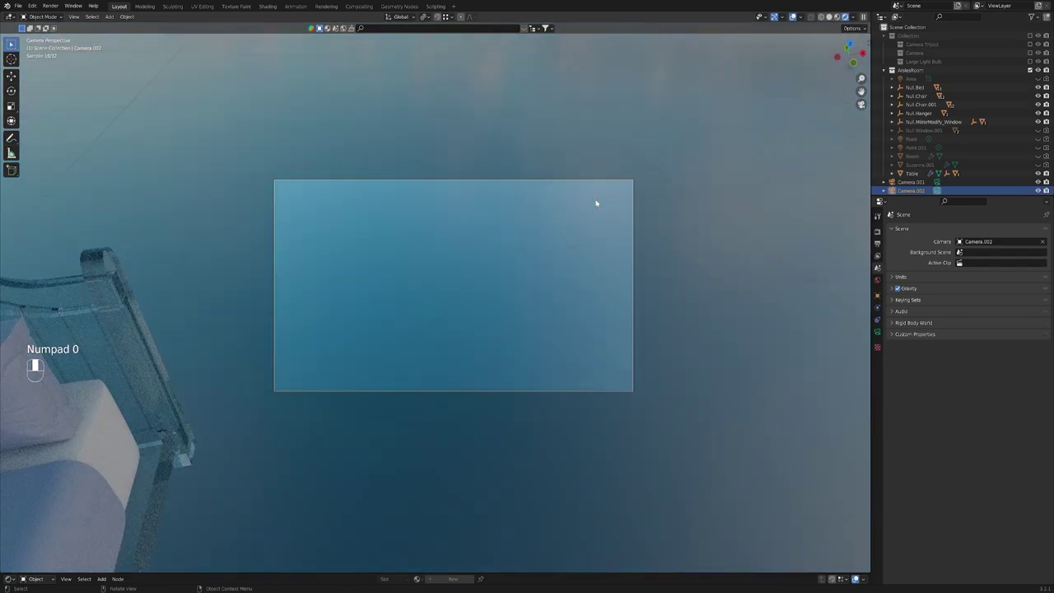
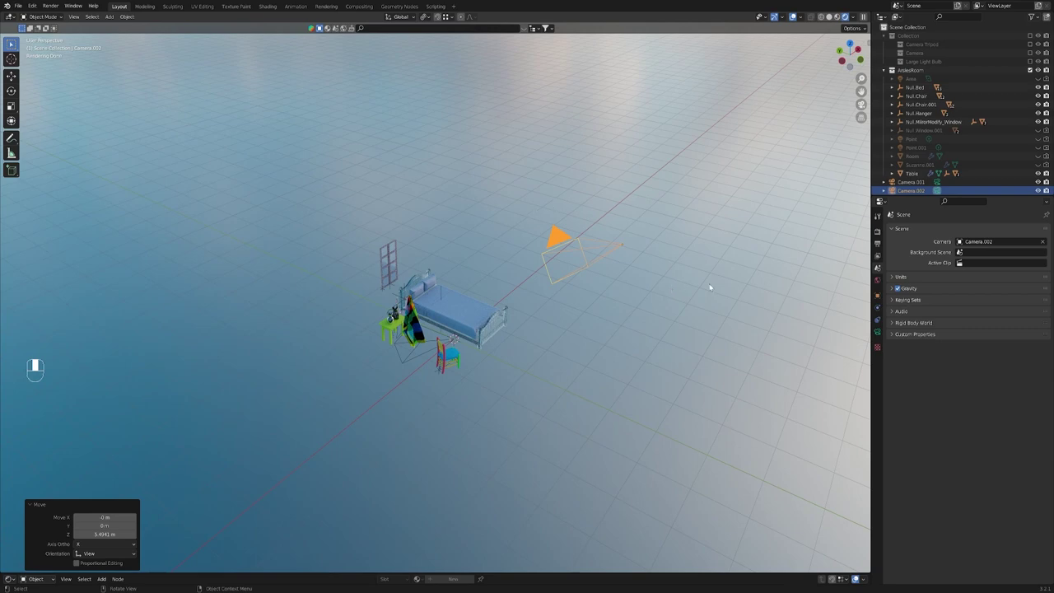
key("KP_0")
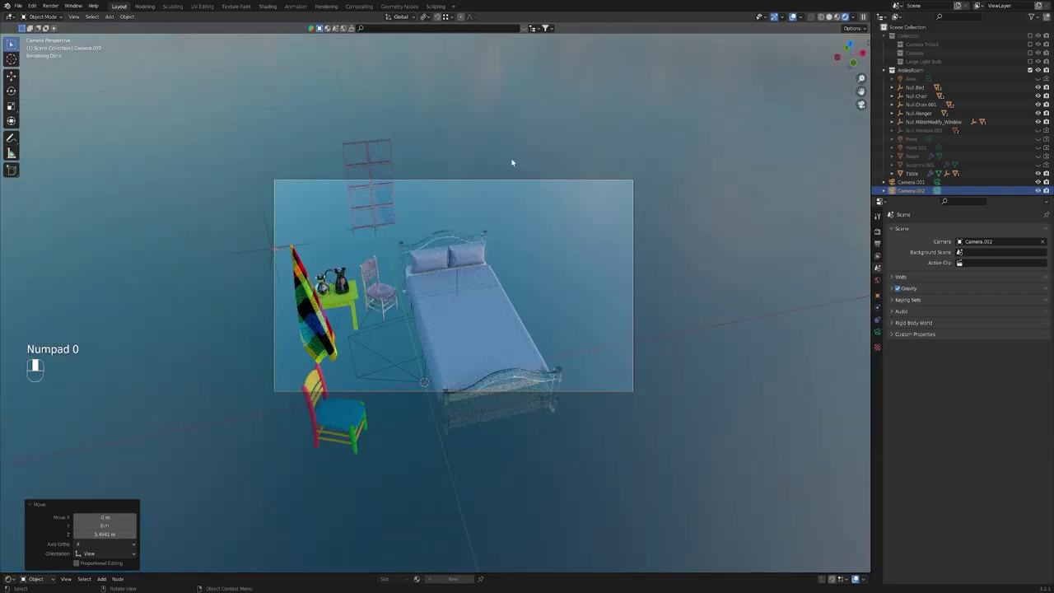
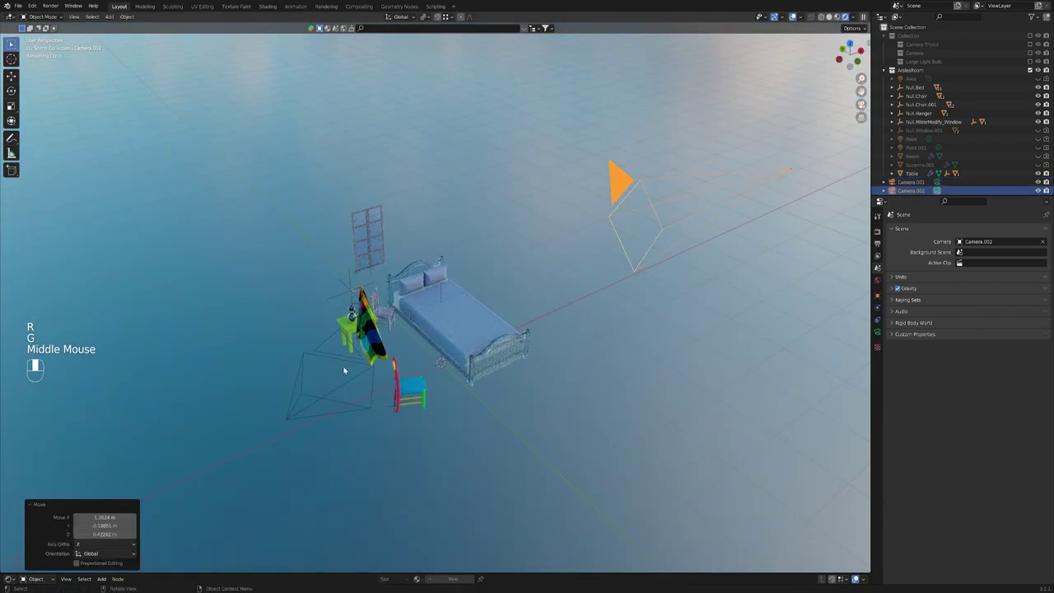
Step: Make Camera.001 the scene's active camera with Ctrl+Numpad 0
left_click(297, 379)
left_click_drag(297, 379, 703, 196)
left_click(703, 196)
left_click_drag(703, 197, 328, 353)
left_click(328, 354)
left_click_drag(327, 354, 520, 266)
key("ctrl+KP_0")
Step: Back out to view the bedroom from outside and select Camera.002 beside the bed
scroll("down", 3)
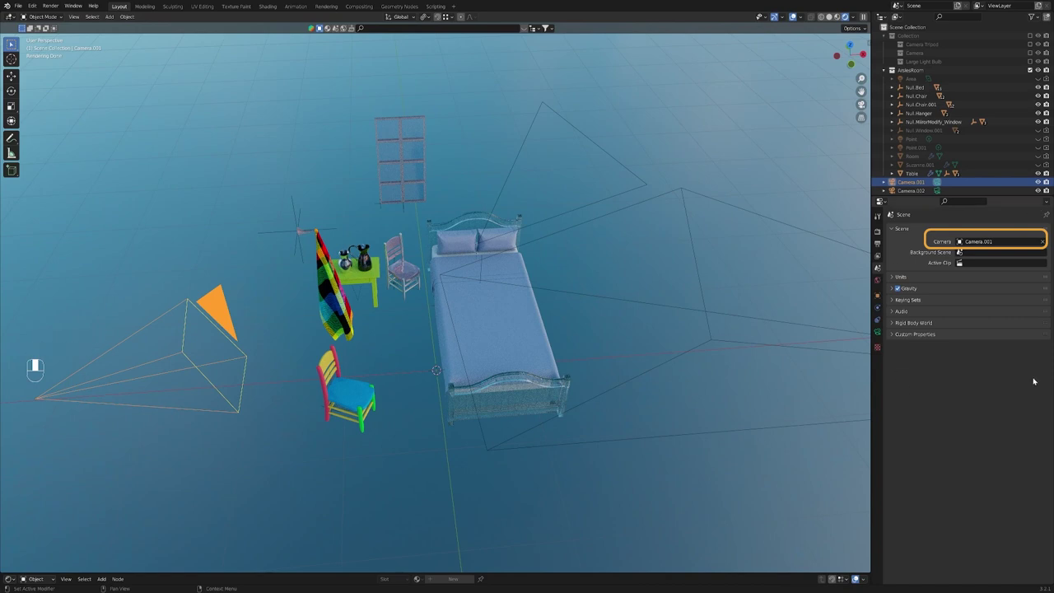
scroll("down", 3)
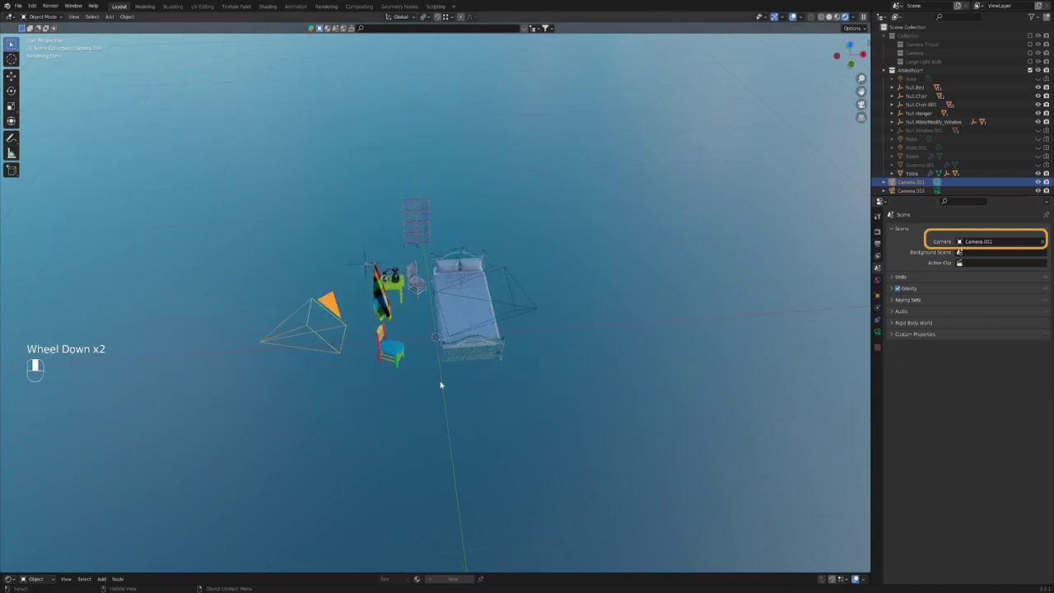
left_click_drag(401, 333, 532, 246)
left_click(532, 246)
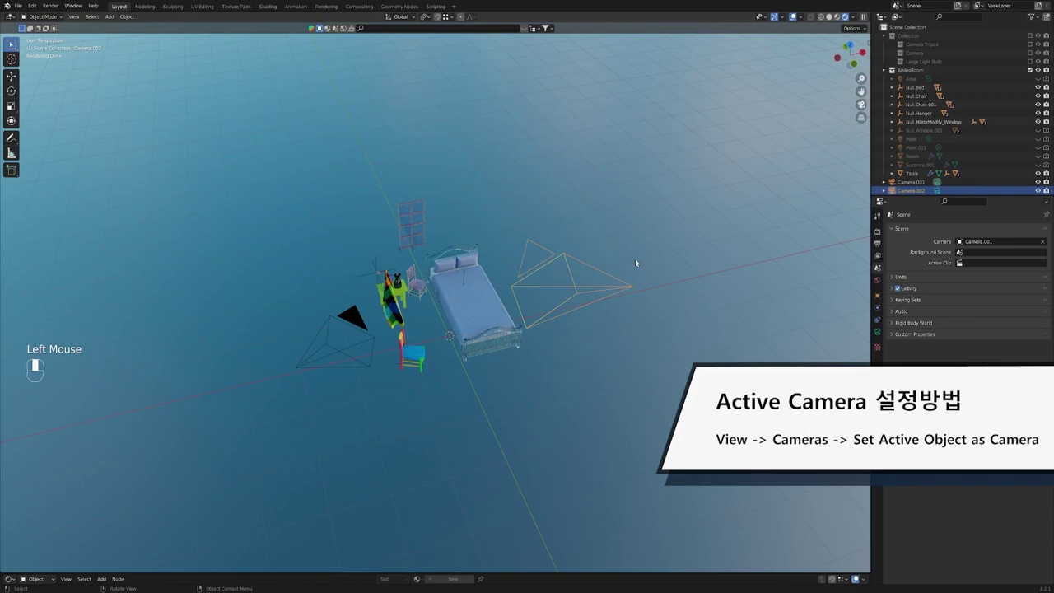
Step: Make the selected camera the active scene camera and zoom the view onto the bed and chair
left_click_drag(79, 17, 571, 356)
key("g")
left_click_drag(571, 356, 962, 242)
scroll("up", 3)
scroll("down", 3)
scroll("down", 3)
key("ctrl+alt+KP_0")
left_click_drag(961, 242, 490, 359)
key("ctrl+alt+KP_0")
middle_click(465, 223)
left_click_drag(490, 359, 74, 18)
left_click_drag(74, 18, 563, 274)
left_click_drag(562, 275, 581, 224)
left_click(582, 225)
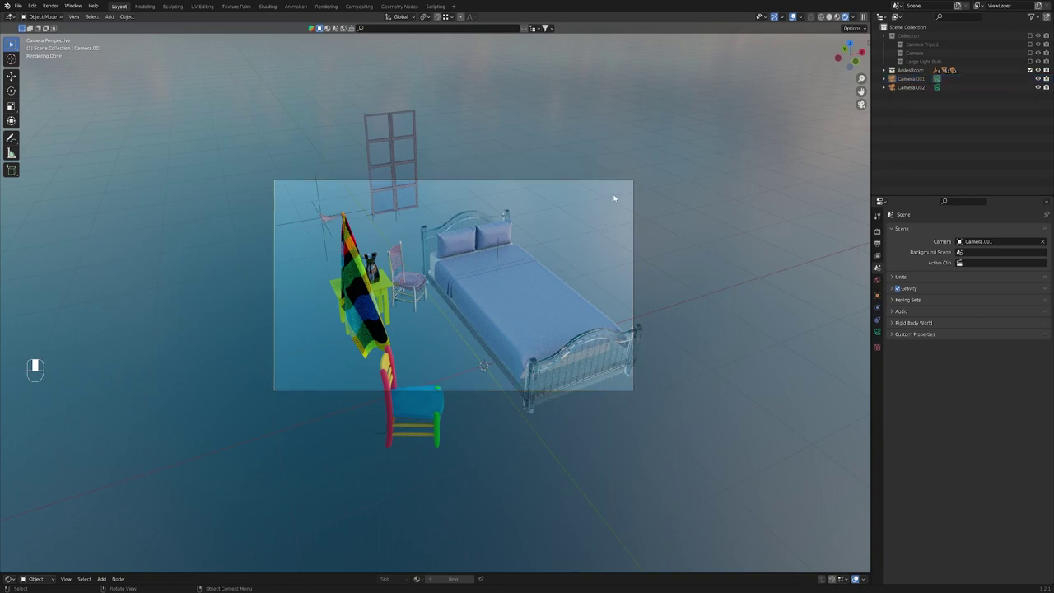
Step: Select Camera.001 and dolly it forward along its local Z viewing axis
left_click(615, 180)
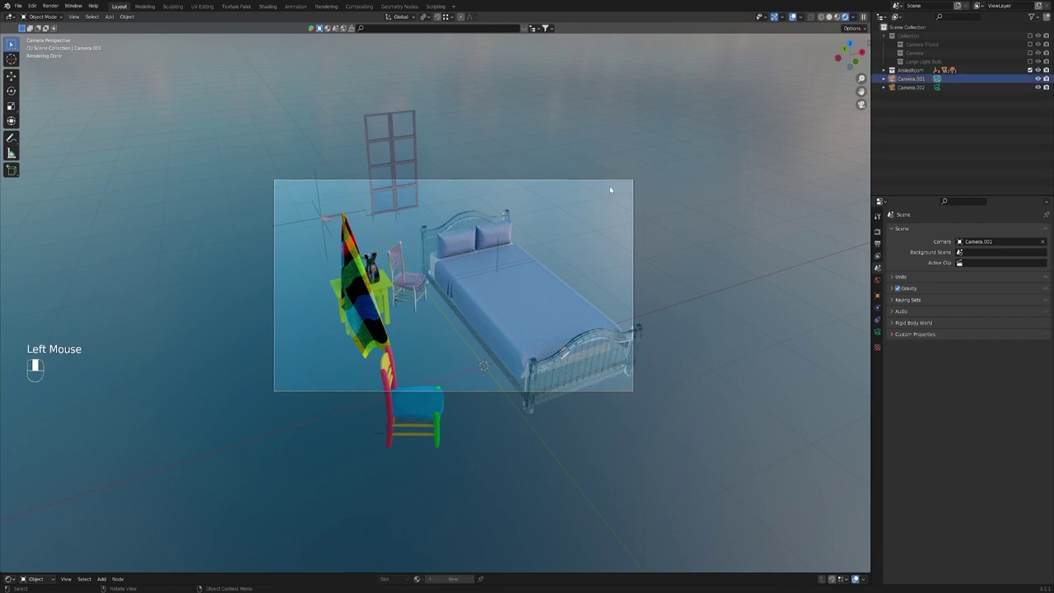
left_click(611, 181)
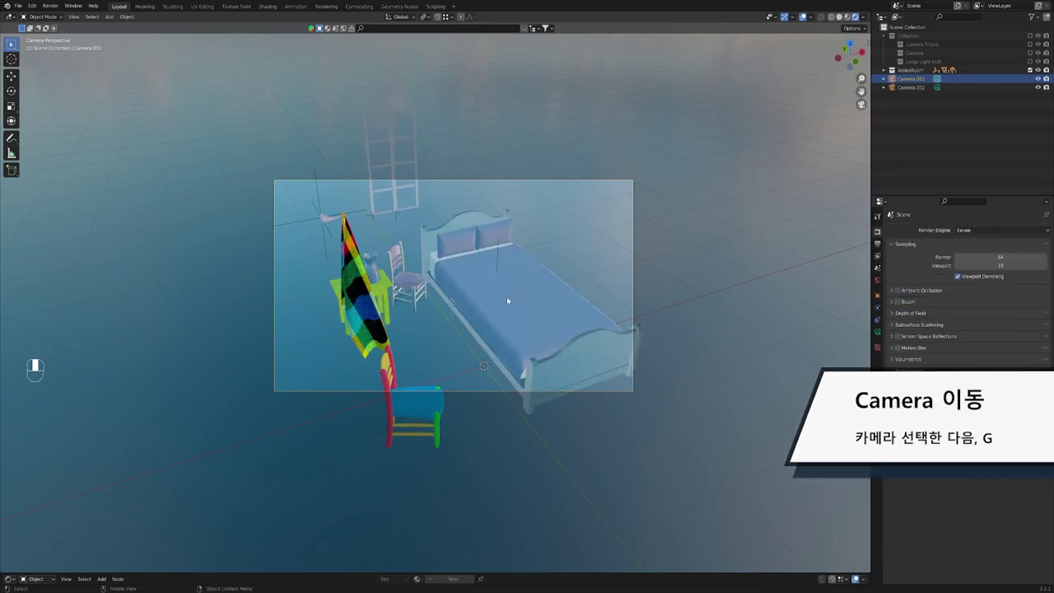
key("g")
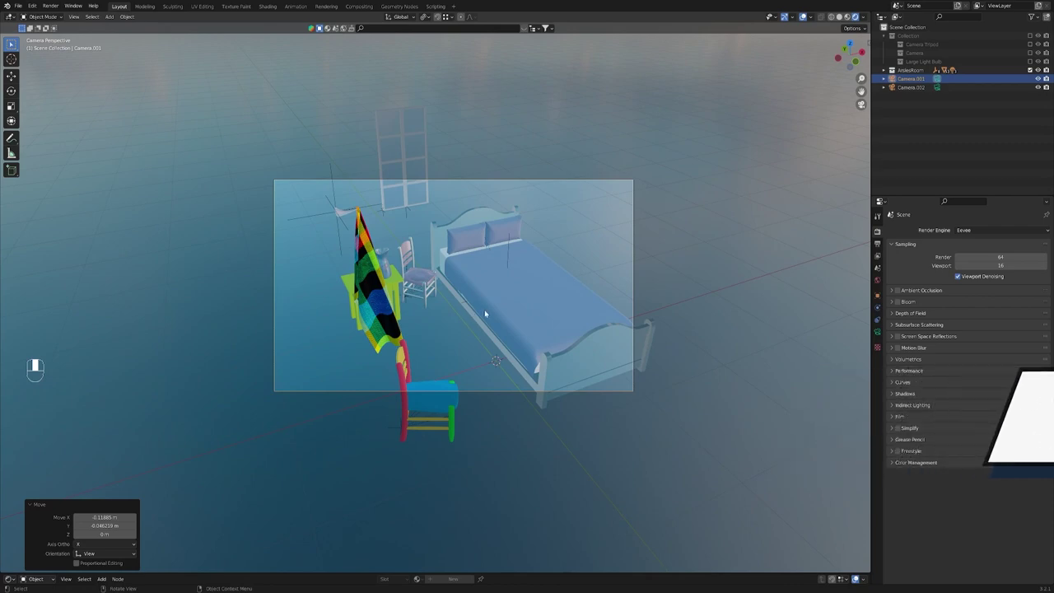
key("g")
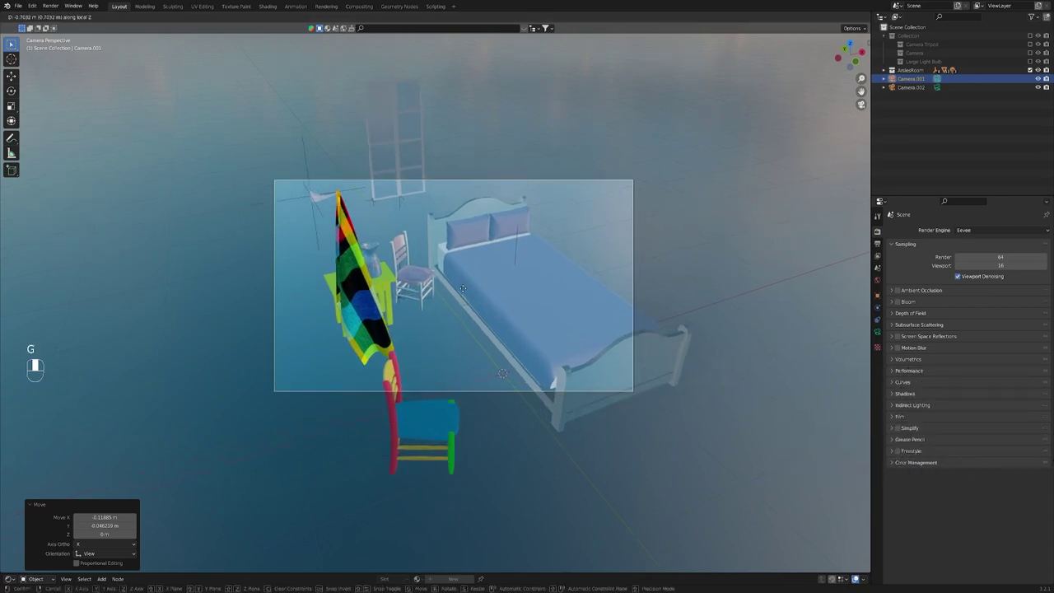
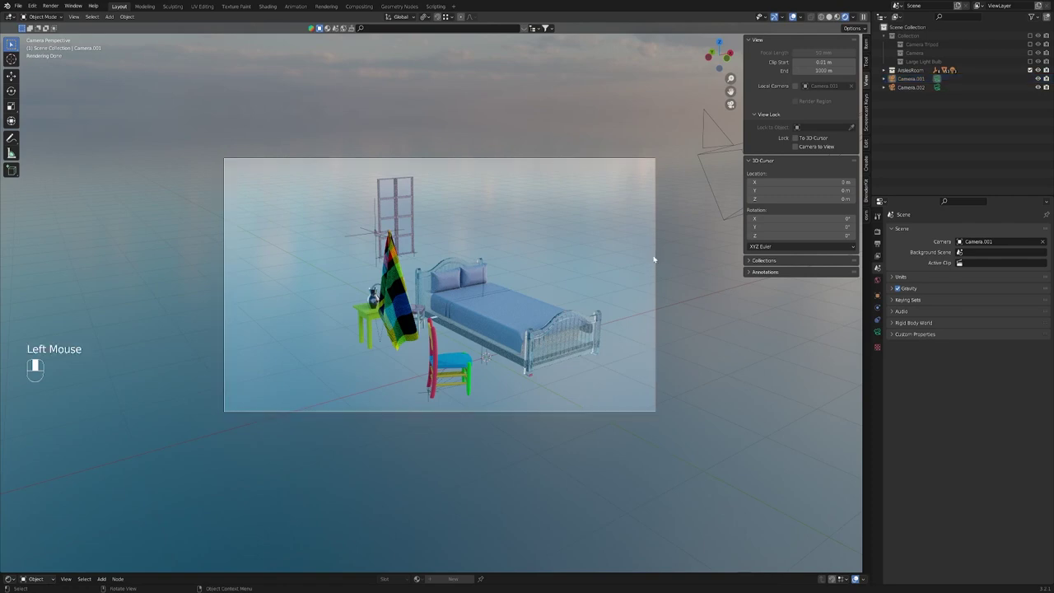
Step: Rotate Camera.001 back so it frames the bed, chairs, table and window
left_click(657, 256)
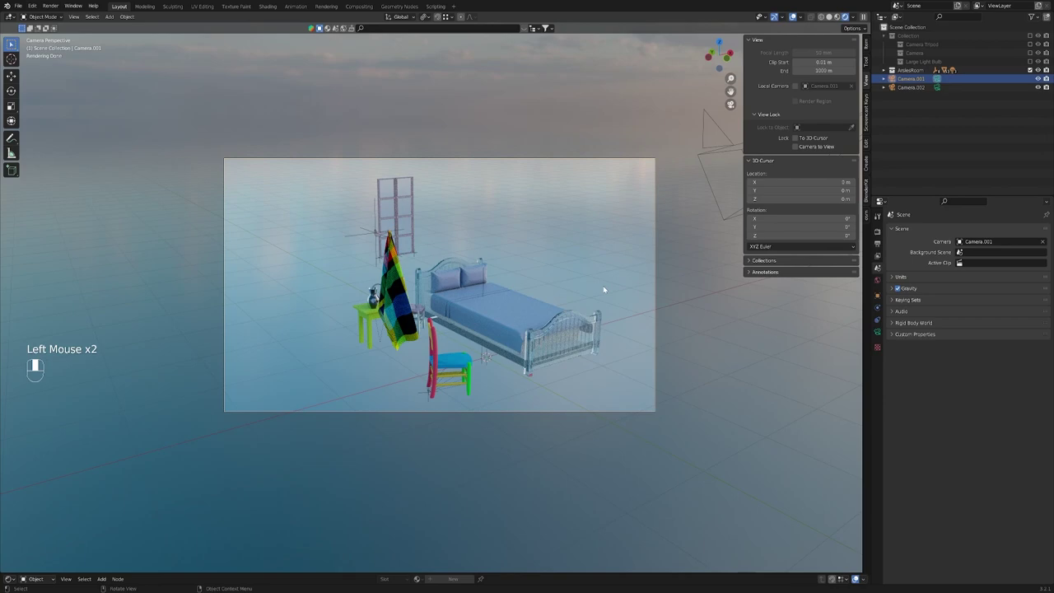
key("r")
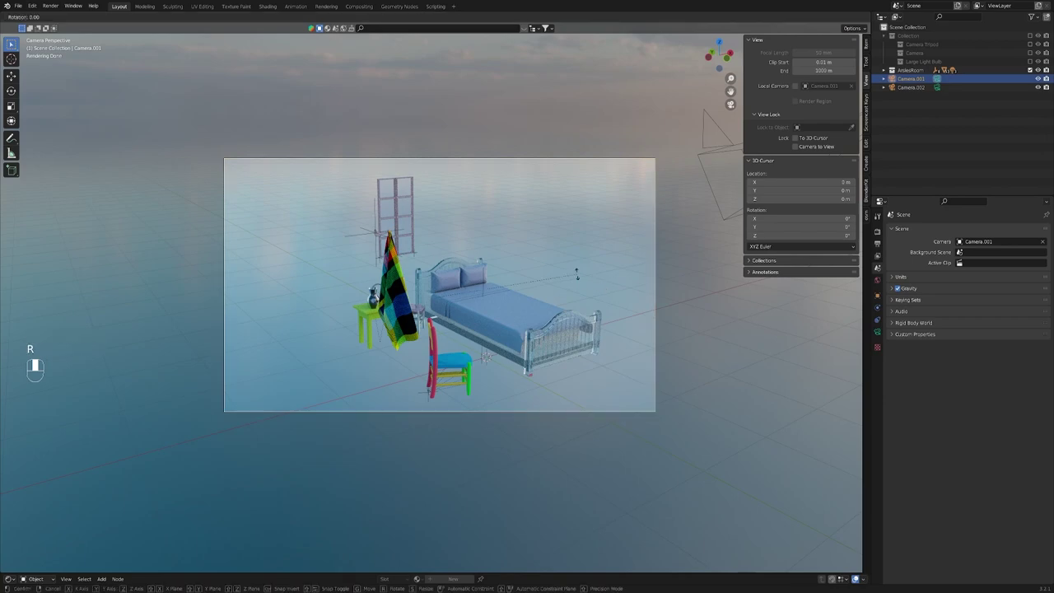
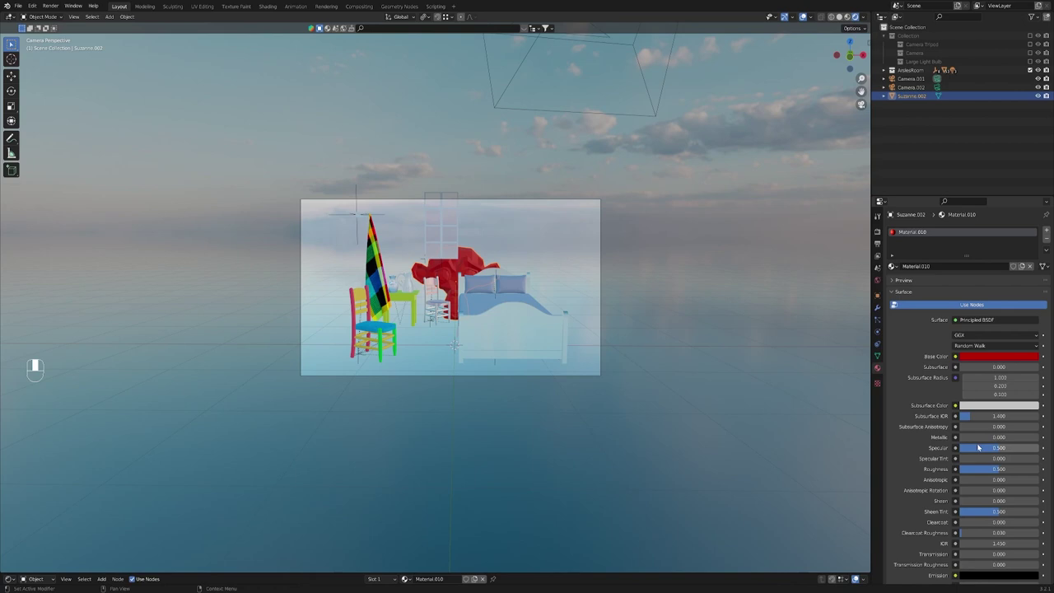
Step: Move the red Suzanne.002 monkey head farther back toward the window in the camera frame
left_click(515, 245)
left_click(477, 260)
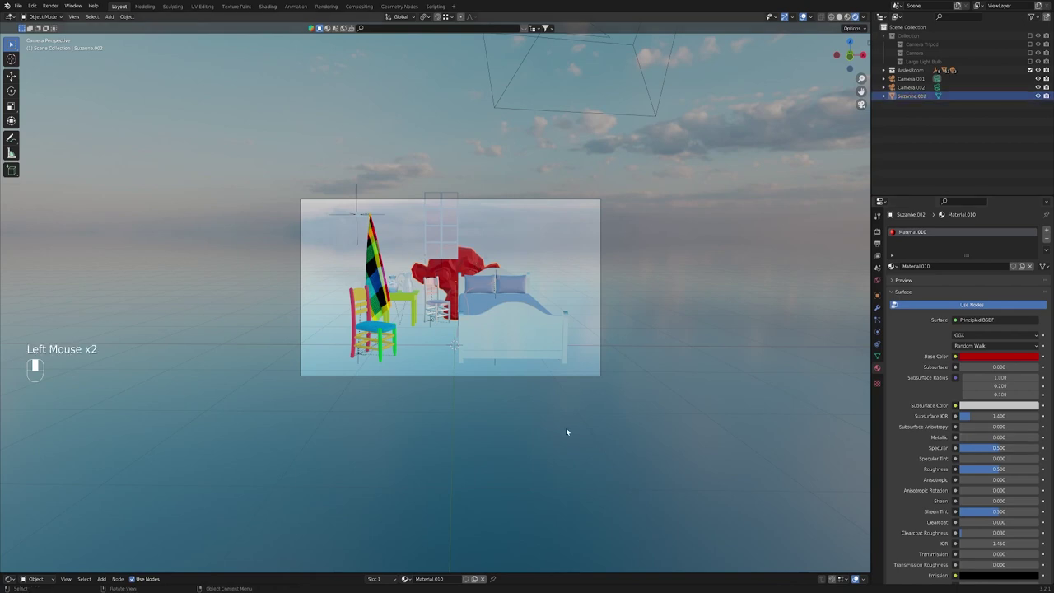
key("g")
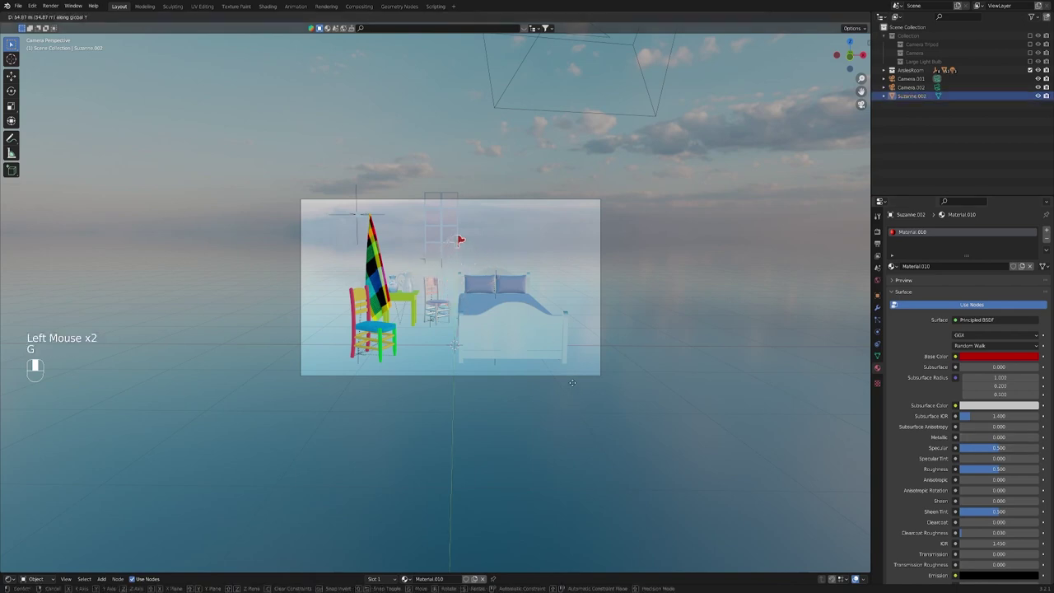
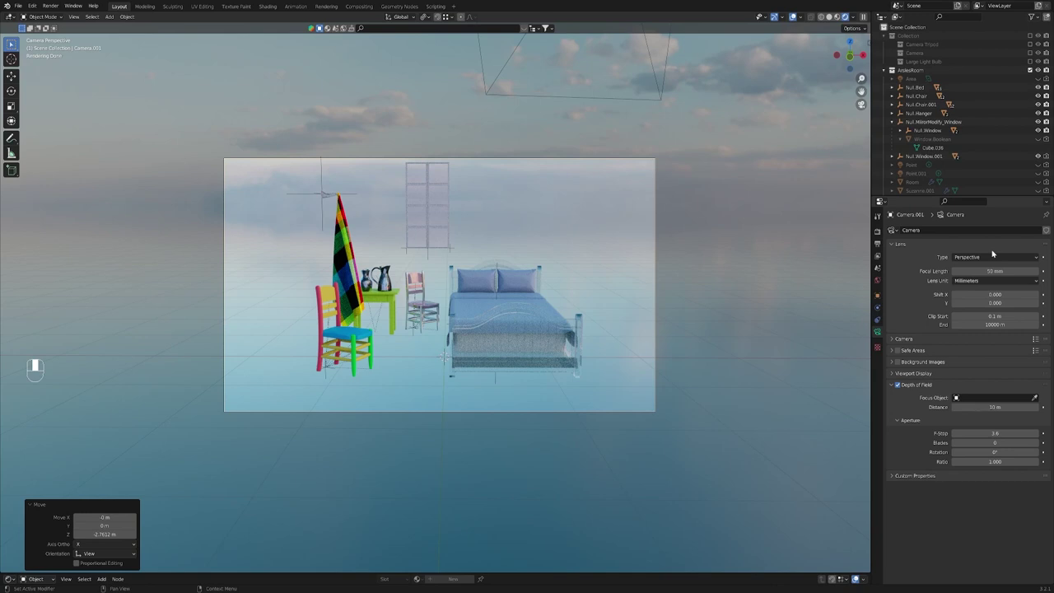
left_click_drag(1001, 256, 553, 205)
left_click_drag(554, 205, 881, 332)
left_click(881, 331)
left_click_drag(881, 331, 893, 375)
left_click_drag(893, 376, 958, 463)
left_click_drag(958, 464, 959, 465)
Step: Try the thirds, center, golden ratio and golden triangle composition guides on Camera.001's frame
left_click(959, 465)
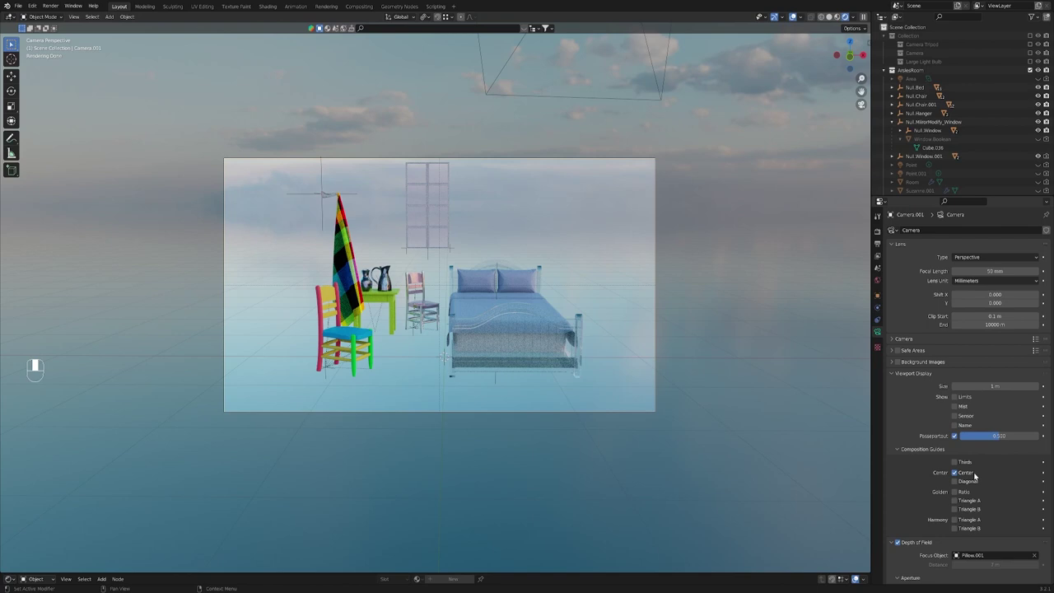
left_click(958, 472)
left_click(961, 483)
left_click(961, 483)
left_click(959, 492)
left_click(959, 502)
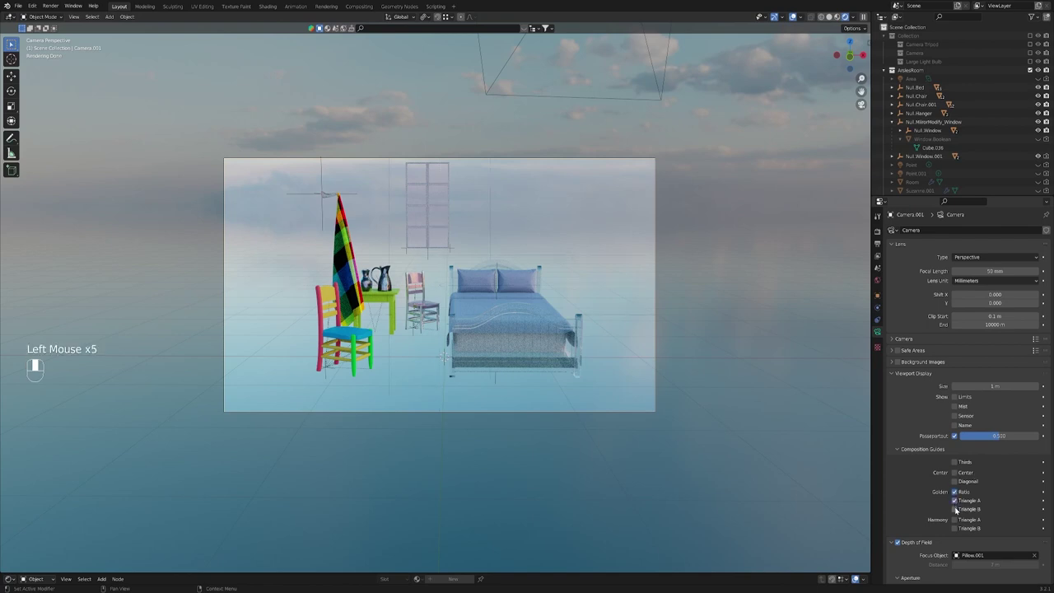
left_click(958, 508)
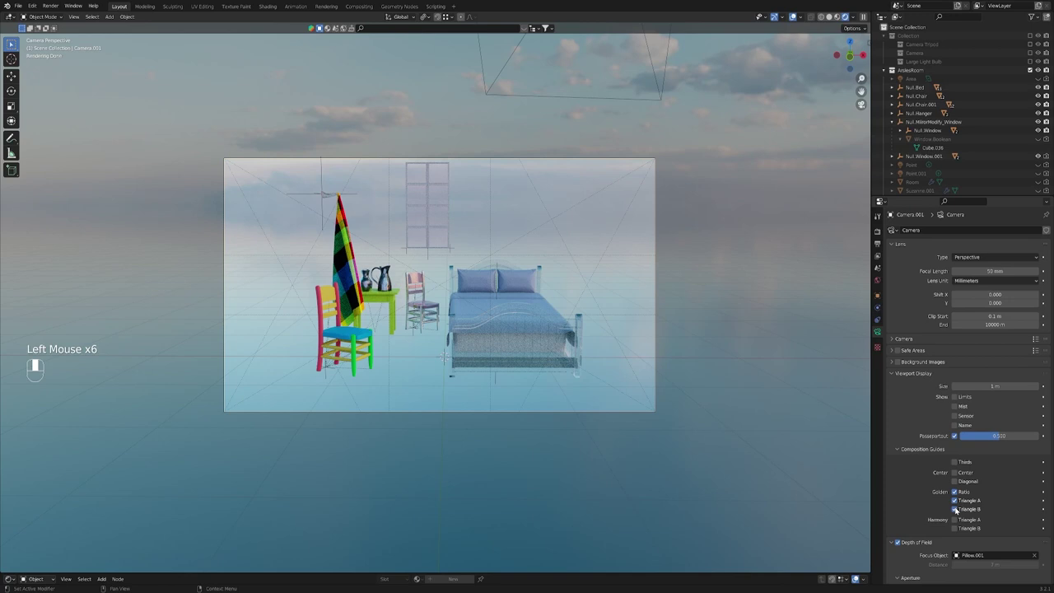
Step: Turn off the golden triangle and golden ratio guides, leaving the camera frame clear
left_click(963, 517)
left_click(961, 531)
left_click(959, 521)
left_click(960, 531)
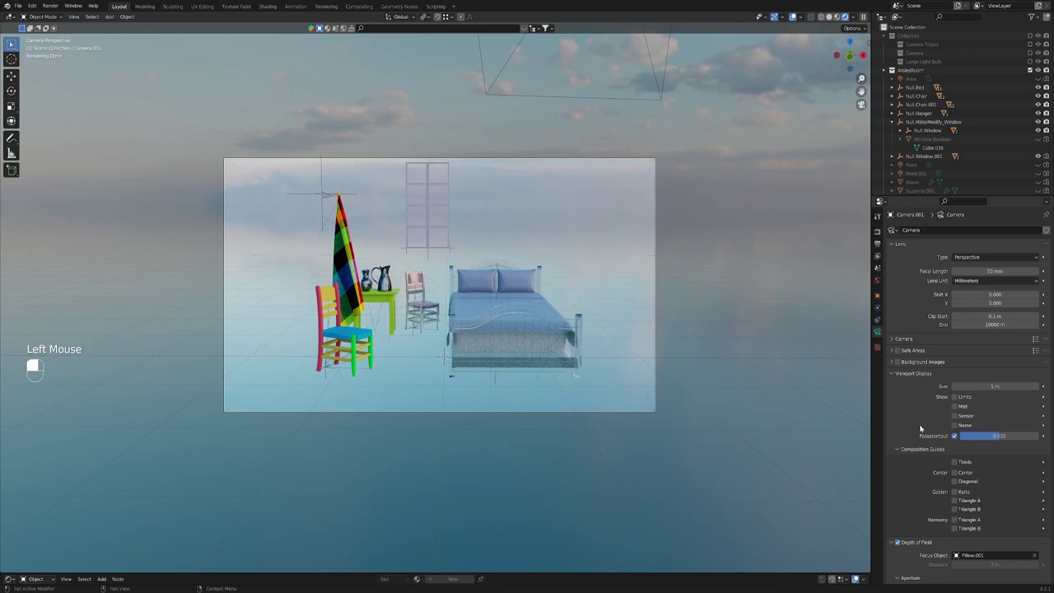
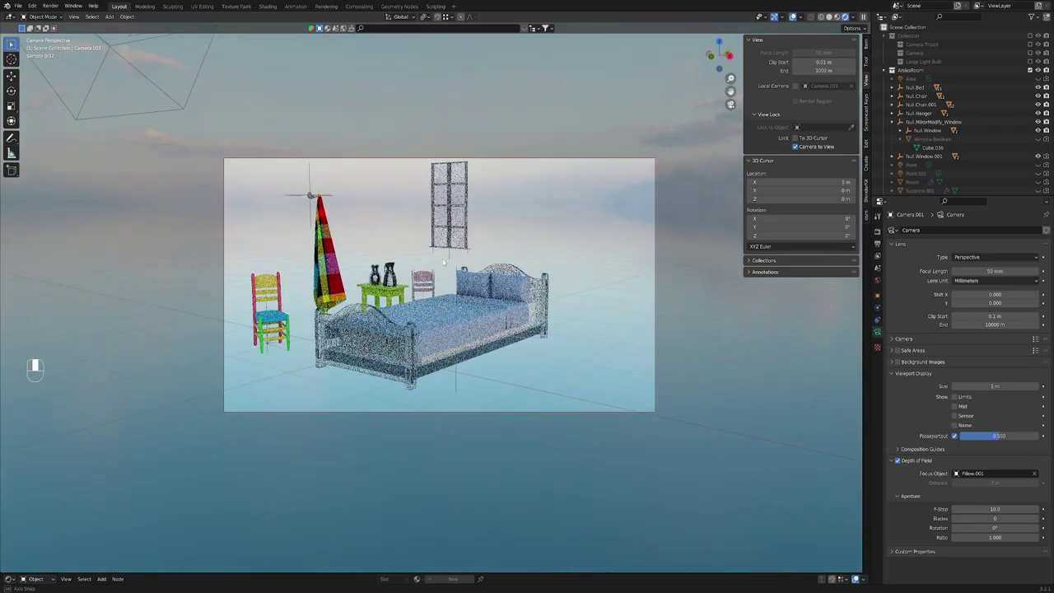
Step: Raise Camera.001 to look down on the bed, chairs, table and window, then return to camera view
key("g")
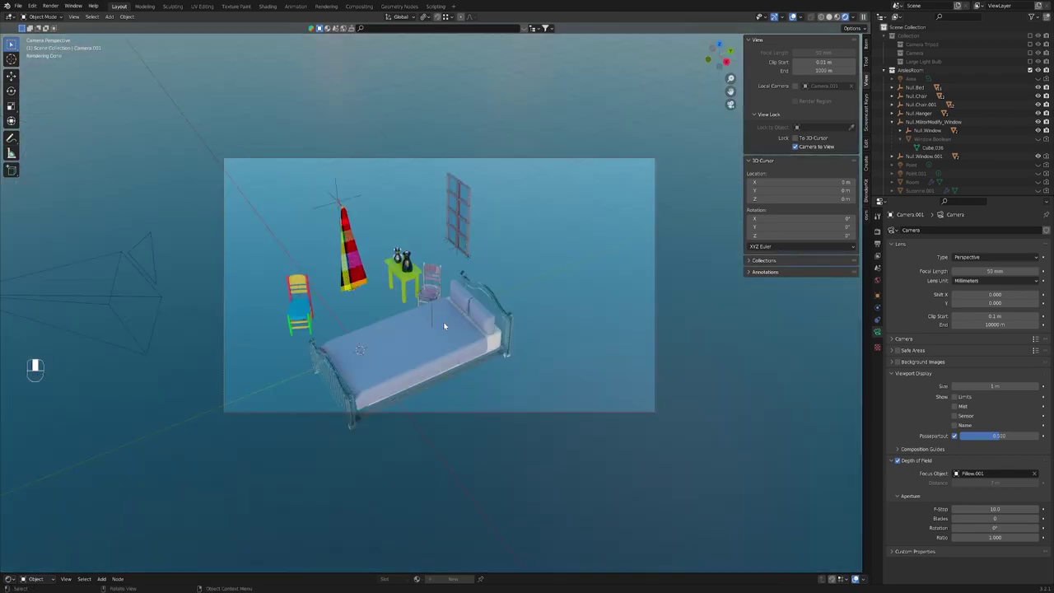
scroll("up", 3)
middle_click(444, 324)
left_click_drag(445, 326, 459, 322)
scroll("down", 3)
scroll("up", 3)
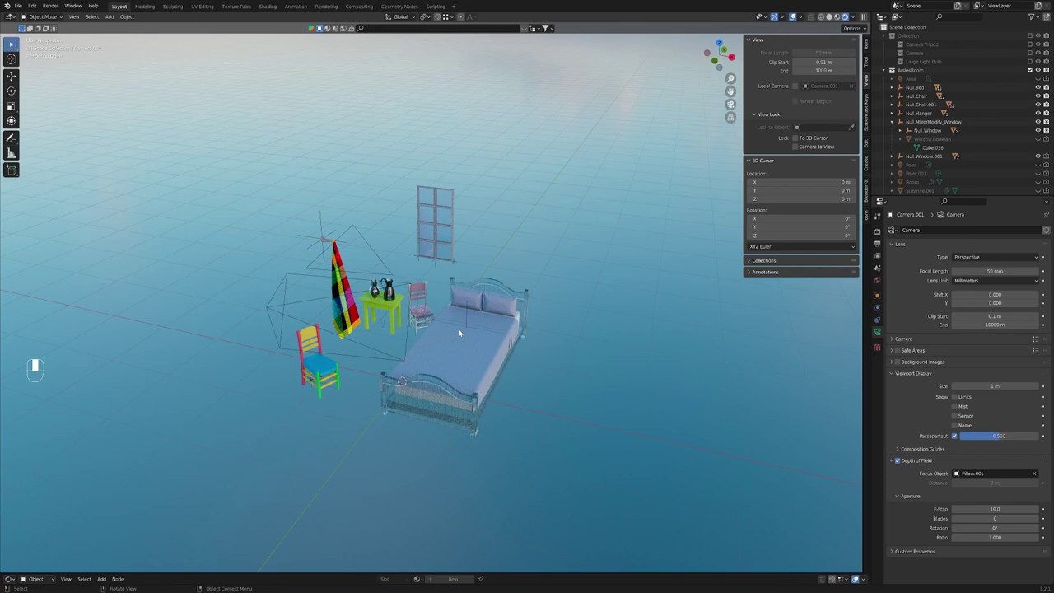
key("KP_0")
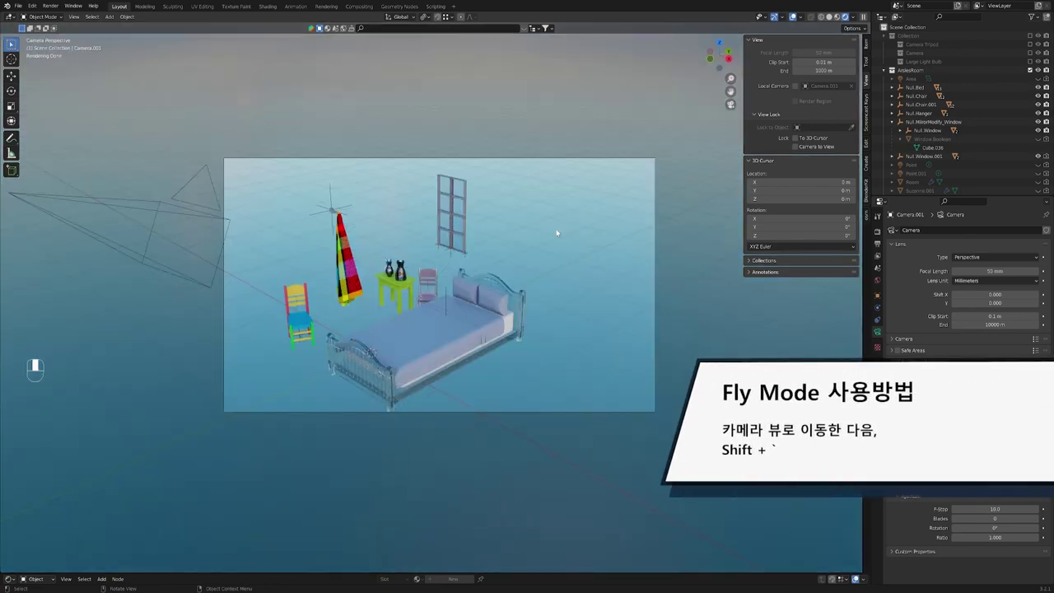
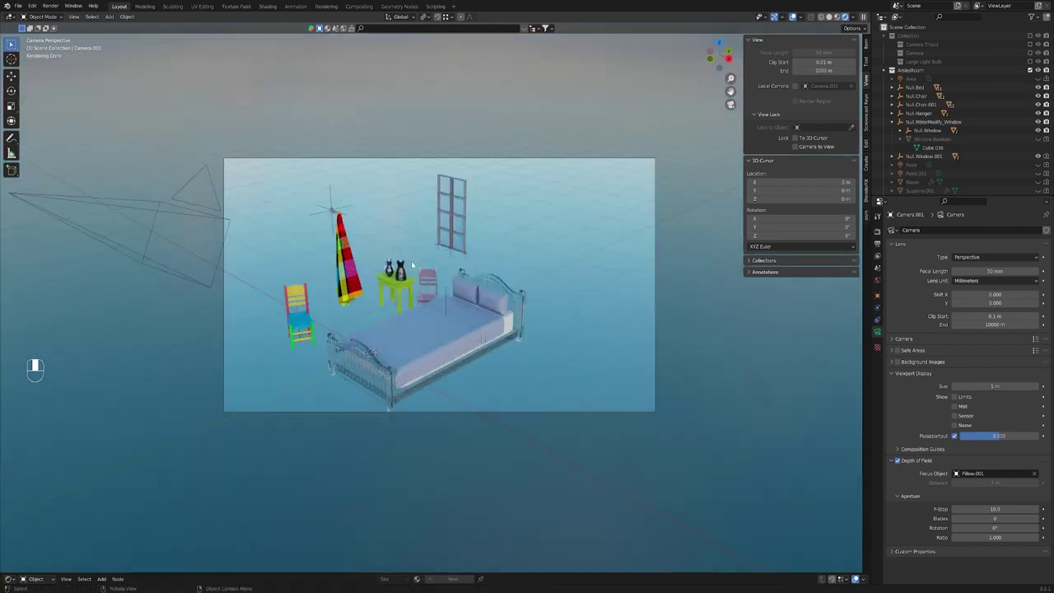
Step: Leave camera view and navigate outside to see both camera outlines around the bedroom
scroll("down", 3)
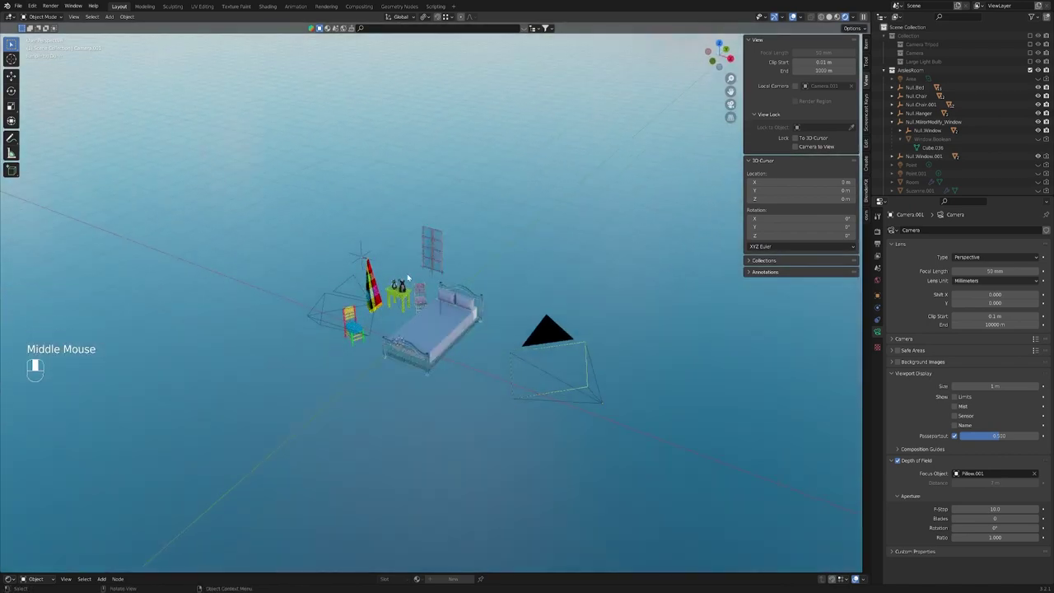
key("shift+`")
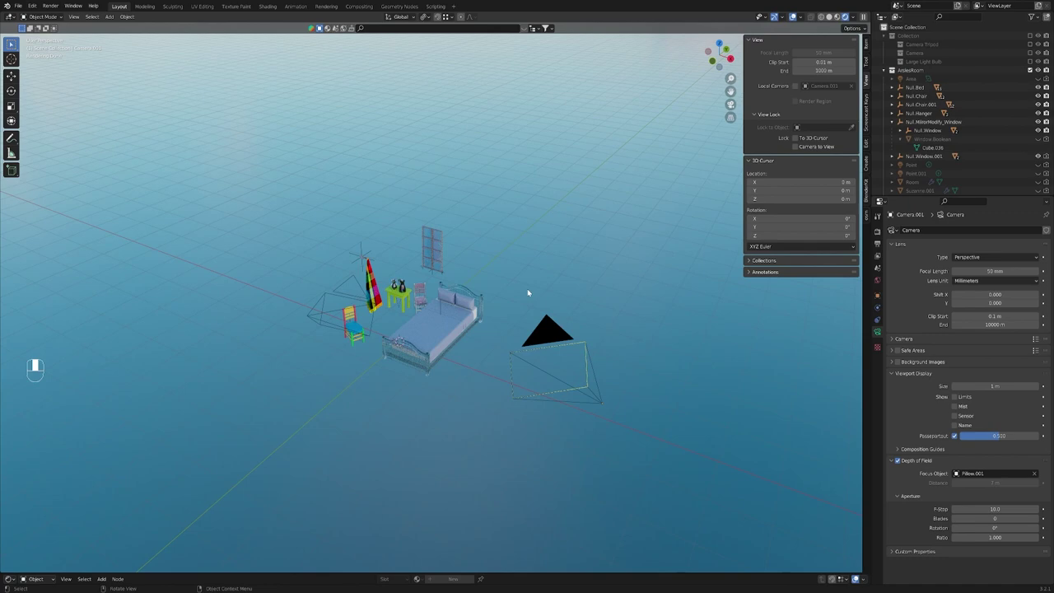
scroll("up", 3)
scroll("down", 3)
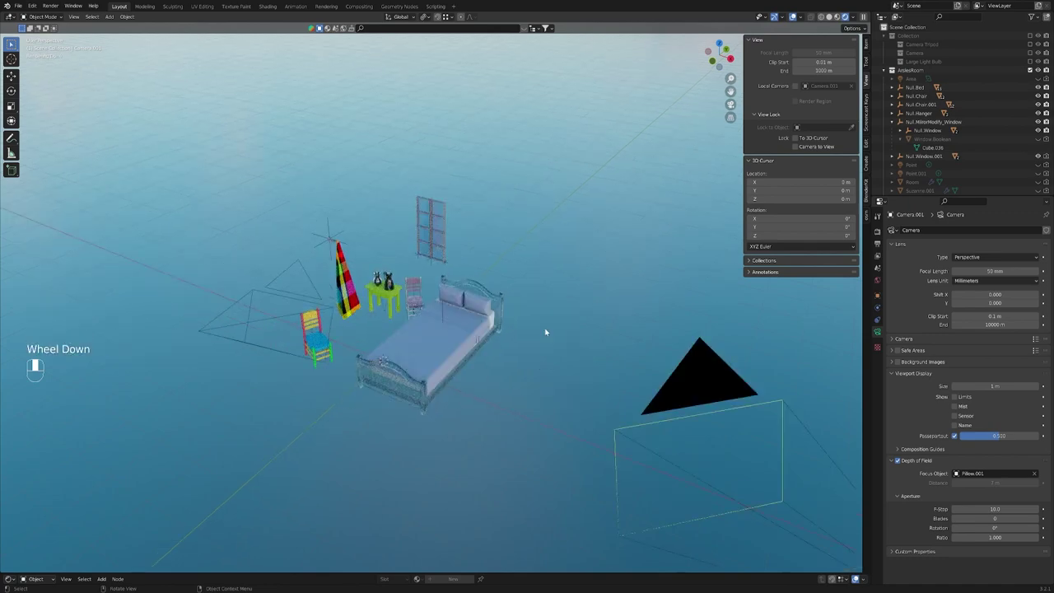
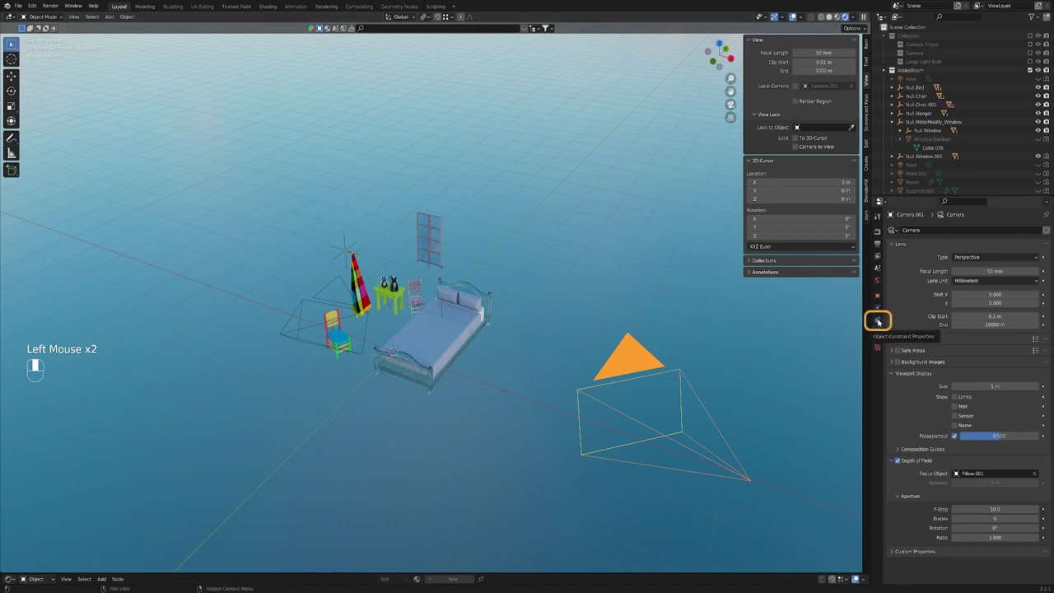
Step: Add a Track To constraint on Camera.001 targeting Chair Seat.001 with Track -Z, Up Y
left_click(881, 320)
left_click_drag(881, 320, 923, 230)
left_click_drag(923, 230, 1040, 257)
left_click_drag(1040, 257, 454, 180)
Step: Look through the tracked camera and begin moving it around the scene
key("KP_0")
left_click(418, 159)
key("g")
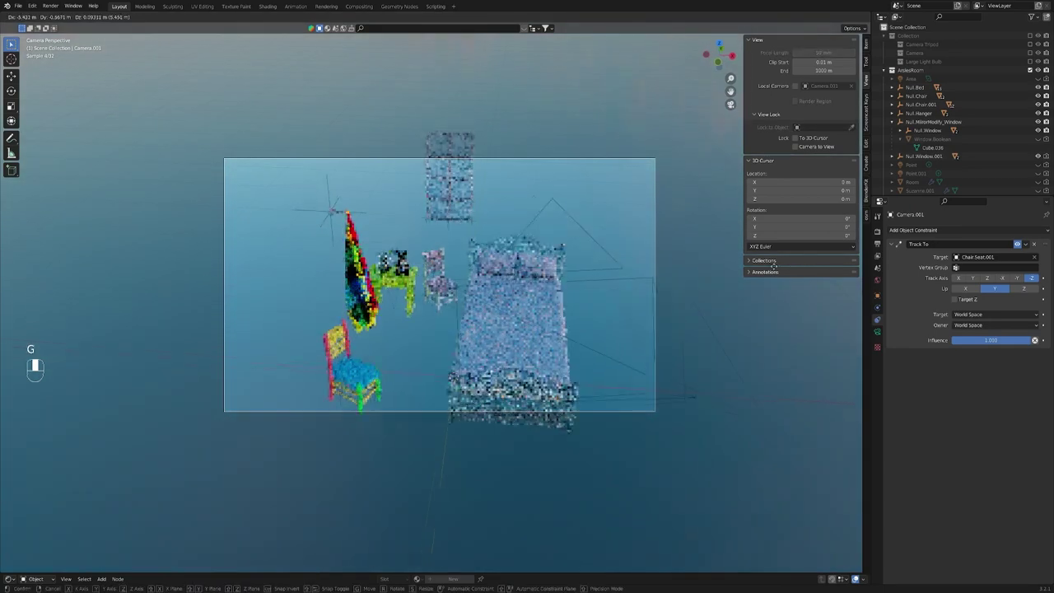
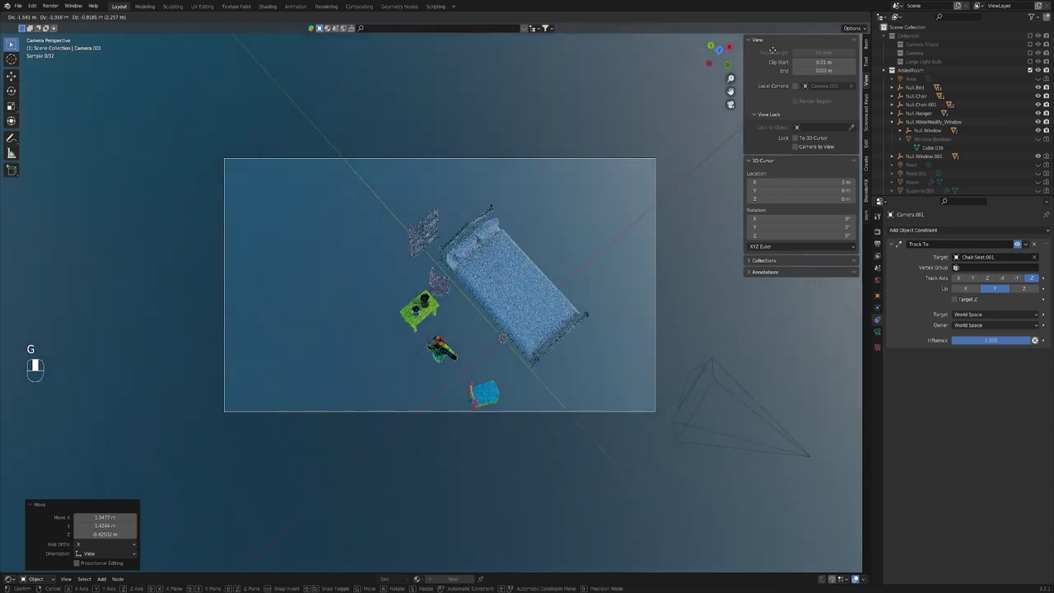
Step: Swing the camera to new vantage points while it stays aimed at the chair seat
key("g")
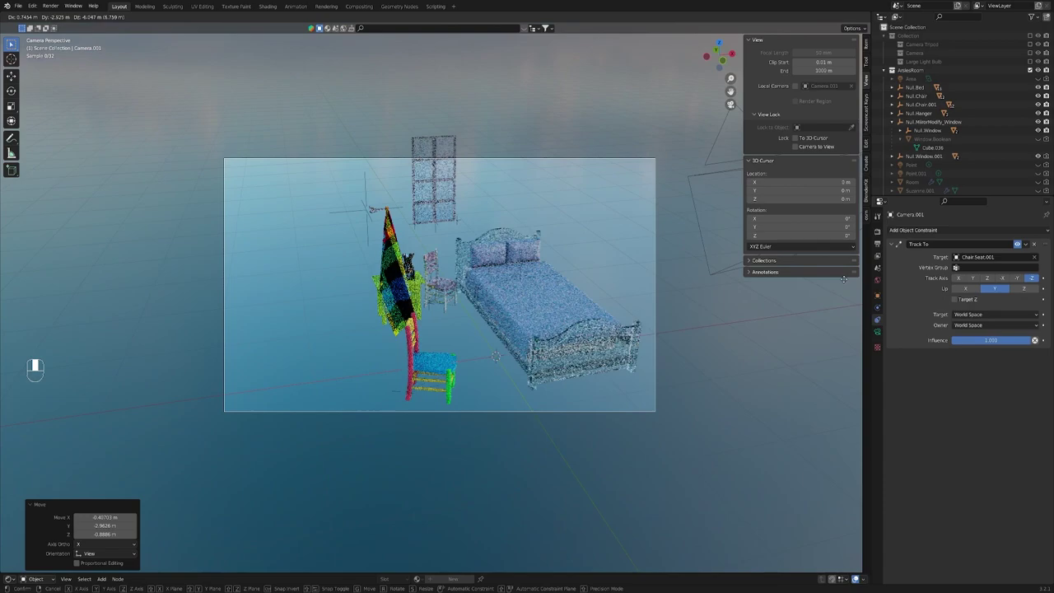
key("g")
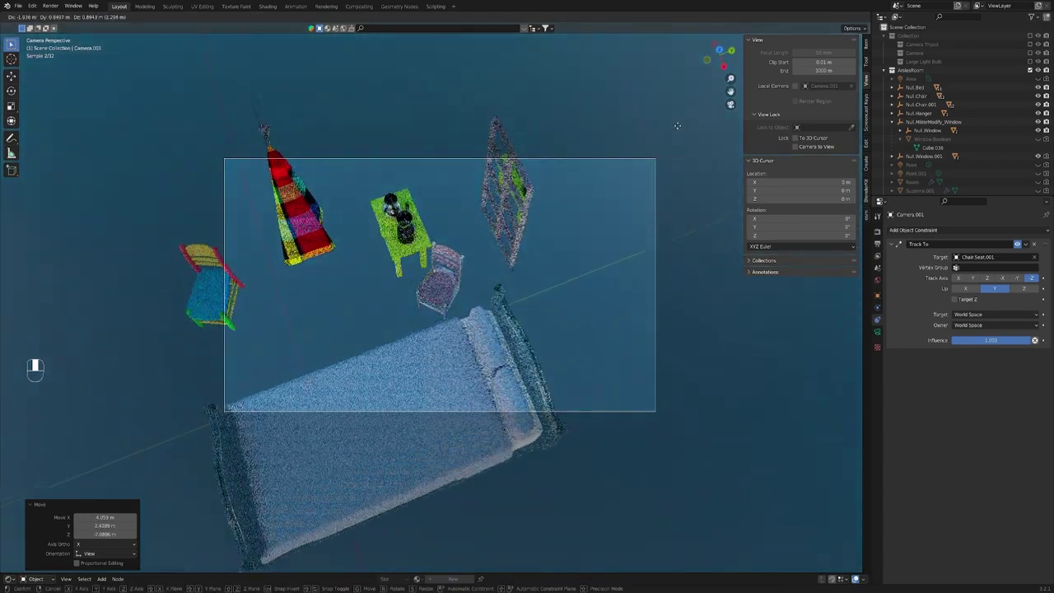